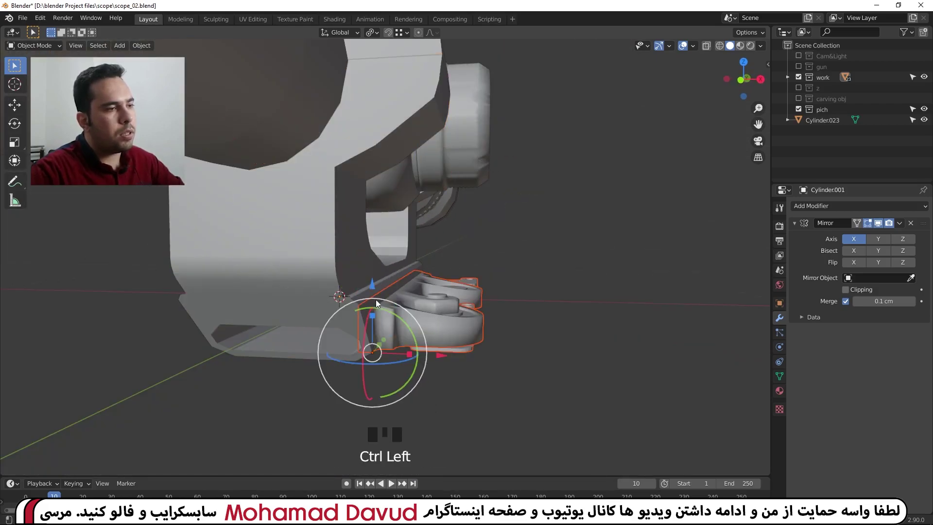
Step: Frame and select the plate under the scope mount for scaling
{"action": "left_click_drag", "start_coordinate": [475, 321], "coordinate": [453, 318]}
{"action": "key", "text": "alt+q"}
{"action": "middle_click", "coordinate": [484, 337]}
{"action": "key", "text": "alt+q"}
{"action": "scroll", "scroll_direction": "down", "scroll_amount": 3}
{"action": "left_click_drag", "start_coordinate": [489, 281], "coordinate": [530, 292]}
Step: Scale the plate up to about 1.097 and confirm the new size
{"action": "key", "text": "s"}
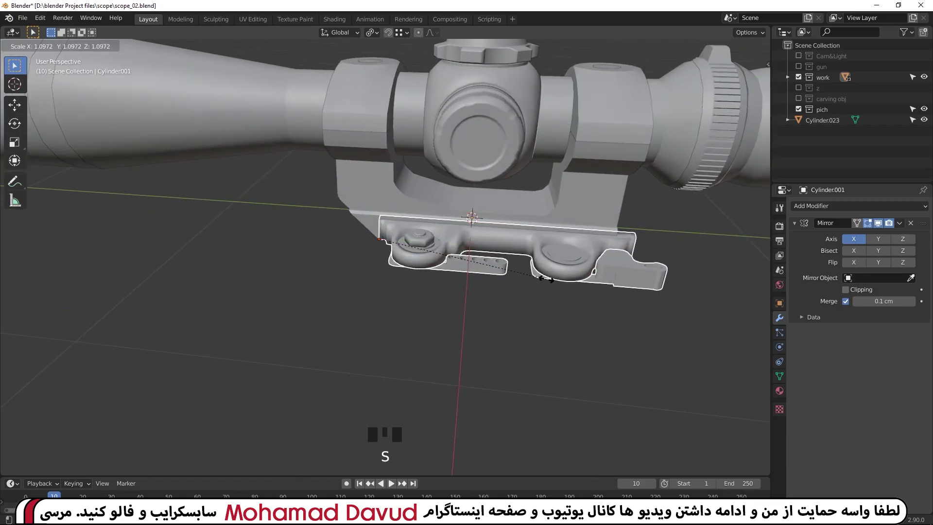
{"action": "left_click_drag", "start_coordinate": [609, 304], "coordinate": [519, 301]}
{"action": "left_click", "coordinate": [520, 300]}
{"action": "left_click_drag", "start_coordinate": [463, 304], "coordinate": [467, 296]}
{"action": "left_click", "coordinate": [467, 295]}
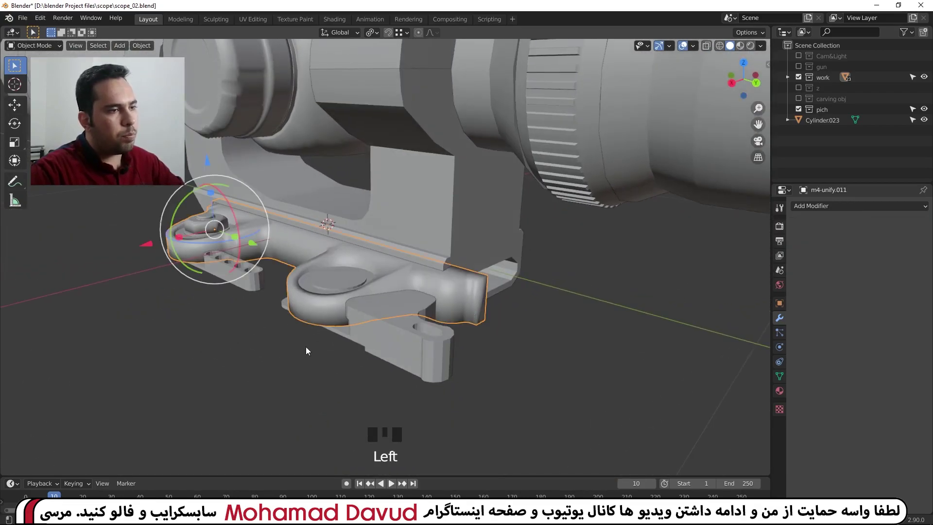
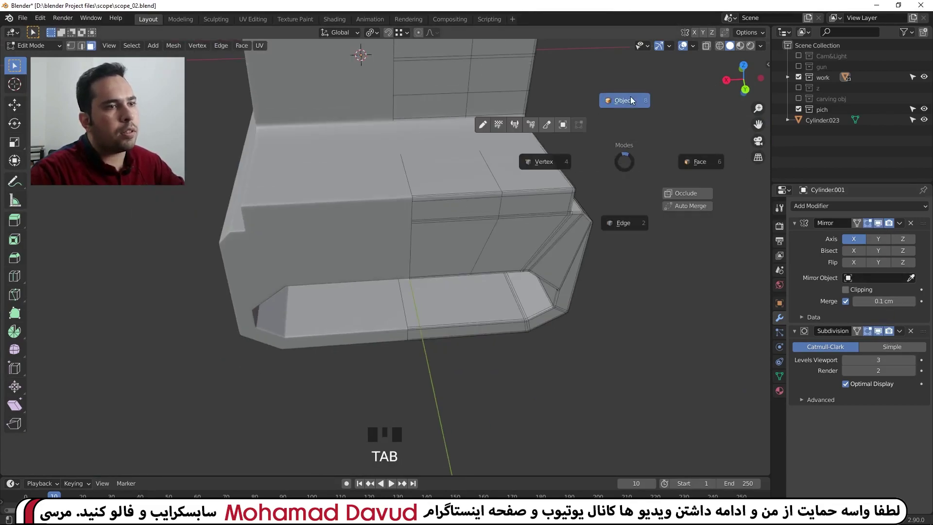
Step: Remove the Subdivision modifier from the mount base, keeping its flat low-poly edges
{"action": "left_click", "coordinate": [618, 144]}
{"action": "scroll", "scroll_direction": "down", "scroll_amount": 3}
{"action": "left_click_drag", "start_coordinate": [621, 168], "coordinate": [571, 232]}
{"action": "scroll", "scroll_direction": "down", "scroll_amount": 3}
{"action": "left_click_drag", "start_coordinate": [533, 225], "coordinate": [527, 204]}
{"action": "key", "text": "`"}
{"action": "key", "text": "`"}
{"action": "left_click_drag", "start_coordinate": [572, 192], "coordinate": [515, 257]}
Step: Apply the Mirror modifier so the base has no modifiers and enter Edit Mode
{"action": "scroll", "scroll_direction": "up", "scroll_amount": 3}
{"action": "left_click_drag", "start_coordinate": [627, 282], "coordinate": [618, 272]}
{"action": "scroll", "scroll_direction": "up", "scroll_amount": 3}
{"action": "left_click_drag", "start_coordinate": [639, 271], "coordinate": [914, 333]}
{"action": "left_click_drag", "start_coordinate": [914, 333], "coordinate": [670, 244]}
{"action": "left_click", "coordinate": [530, 300]}
{"action": "key", "text": "F4"}
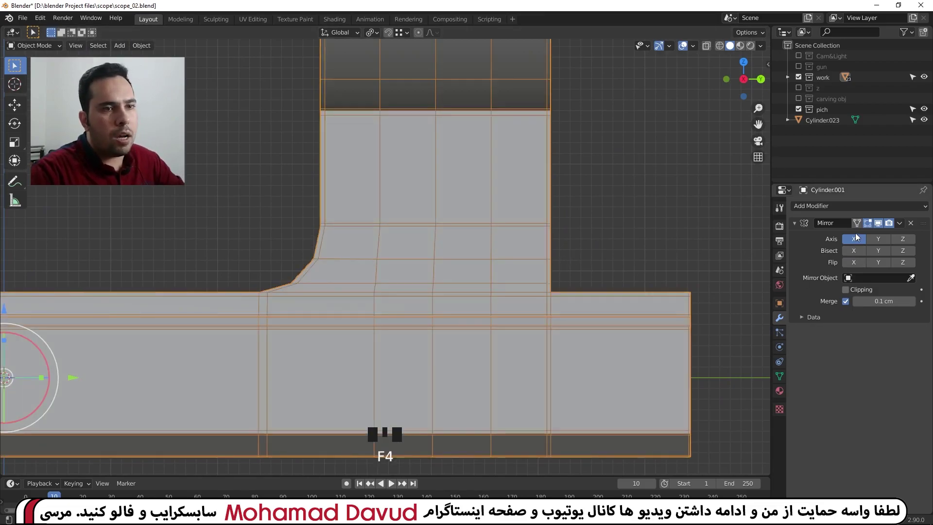
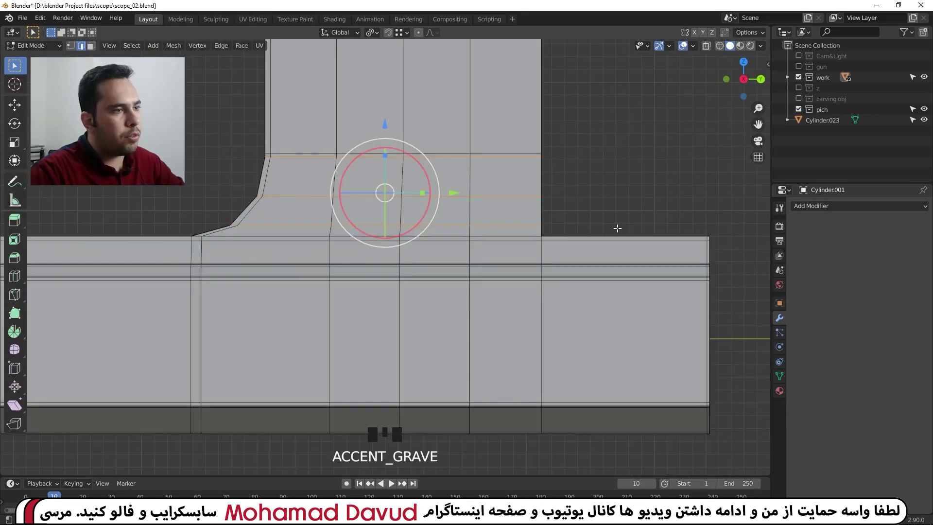
Step: Toggle X-ray shading to reach the upright and ledge faces for insetting
{"action": "key", "text": "z"}
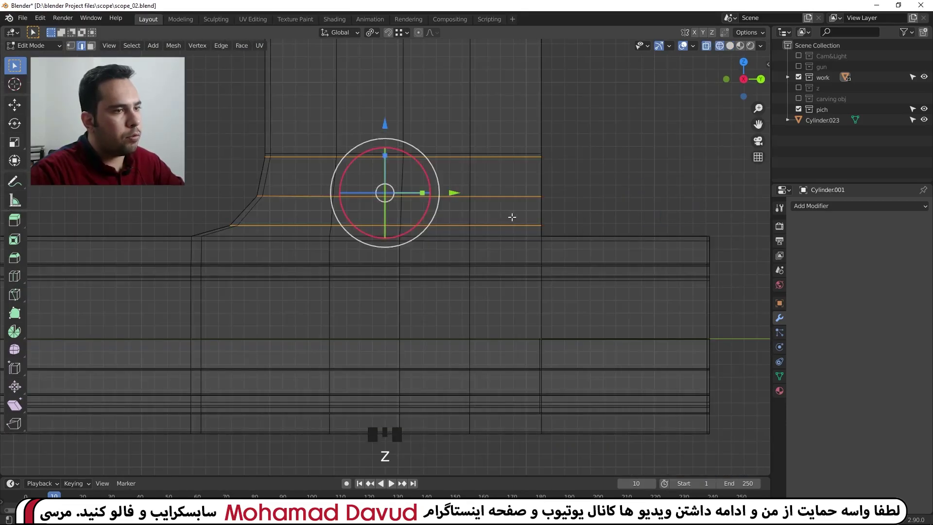
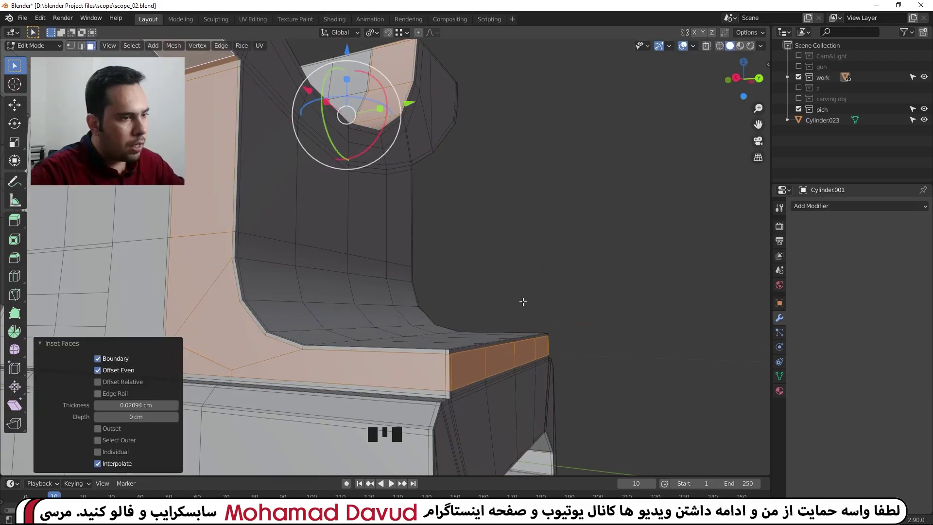
Step: Return the inset mount base to Object Mode
{"action": "key", "text": "Tab"}
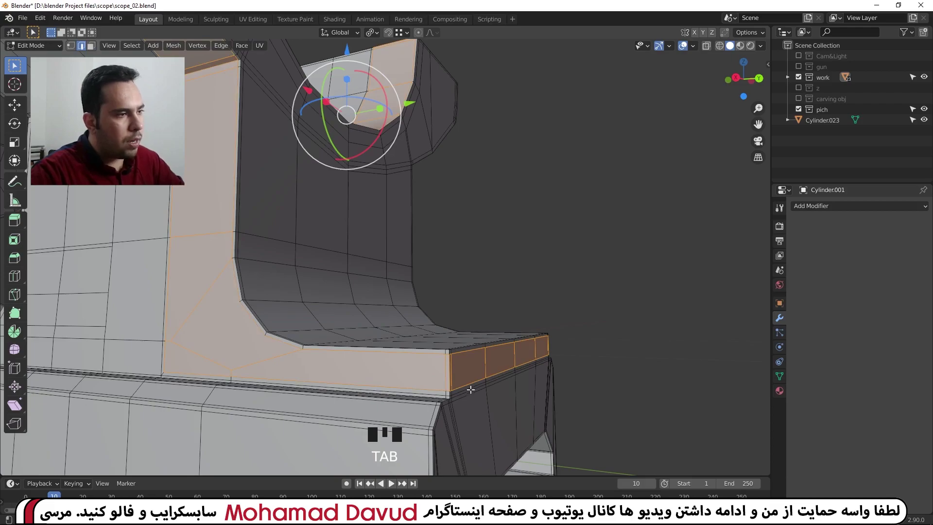
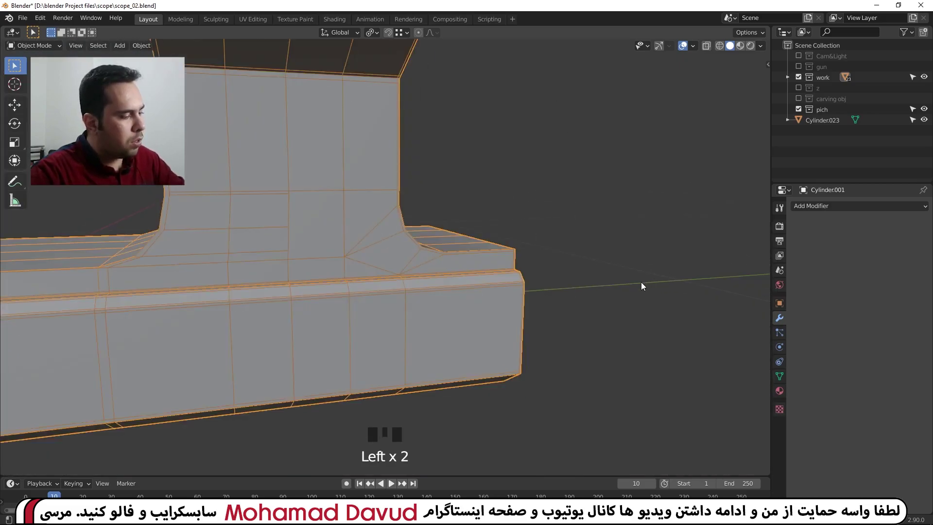
{"action": "key", "text": "ctrl+3"}
{"action": "left_click", "coordinate": [587, 214]}
{"action": "left_click_drag", "start_coordinate": [584, 232], "coordinate": [570, 231]}
{"action": "key", "text": "F4"}
{"action": "left_click", "coordinate": [567, 185]}
{"action": "left_click_drag", "start_coordinate": [528, 233], "coordinate": [358, 239]}
{"action": "scroll", "scroll_direction": "down", "scroll_amount": 3}
{"action": "left_click_drag", "start_coordinate": [541, 273], "coordinate": [492, 305]}
{"action": "scroll", "scroll_direction": "down", "scroll_amount": 3}
{"action": "key", "text": "alt+q"}
{"action": "left_click_drag", "start_coordinate": [379, 295], "coordinate": [600, 296]}
{"action": "scroll", "scroll_direction": "down", "scroll_amount": 3}
{"action": "left_click_drag", "start_coordinate": [454, 282], "coordinate": [400, 316]}
{"action": "left_click_drag", "start_coordinate": [452, 267], "coordinate": [358, 208]}
{"action": "scroll", "scroll_direction": "up", "scroll_amount": 3}
{"action": "left_click_drag", "start_coordinate": [352, 278], "coordinate": [491, 236]}
{"action": "left_click", "coordinate": [491, 236]}
{"action": "left_click_drag", "start_coordinate": [512, 265], "coordinate": [505, 292]}
{"action": "scroll", "scroll_direction": "down", "scroll_amount": 3}
{"action": "left_click", "coordinate": [221, 83]}
{"action": "left_click", "coordinate": [237, 169]}
{"action": "left_click_drag", "start_coordinate": [249, 179], "coordinate": [466, 306]}
{"action": "left_click_drag", "start_coordinate": [479, 305], "coordinate": [478, 303]}
{"action": "left_click", "coordinate": [477, 303]}
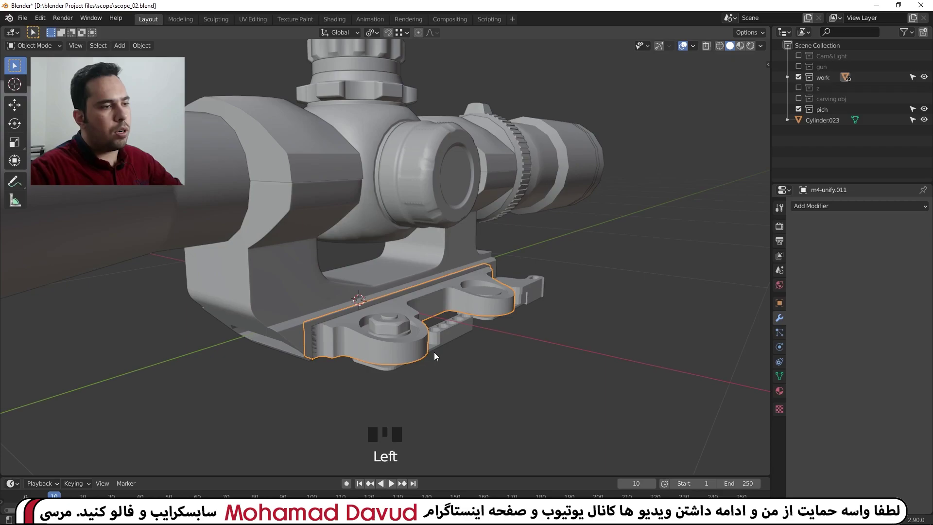
Step: Isolate the clamp plate in local view from a side angle
{"action": "key", "text": "alt+q"}
{"action": "scroll", "scroll_direction": "up", "scroll_amount": 3}
{"action": "left_click_drag", "start_coordinate": [432, 351], "coordinate": [422, 269]}
{"action": "key", "text": "ctrl+3"}
{"action": "left_click", "coordinate": [374, 139]}
Step: Show the clamp plate's wireframe over its shaded surface and inspect it
{"action": "left_click_drag", "start_coordinate": [419, 215], "coordinate": [912, 223]}
{"action": "left_click", "coordinate": [913, 223]}
{"action": "key", "text": "F4"}
{"action": "left_click_drag", "start_coordinate": [560, 283], "coordinate": [443, 263]}
{"action": "scroll", "scroll_direction": "down", "scroll_amount": 3}
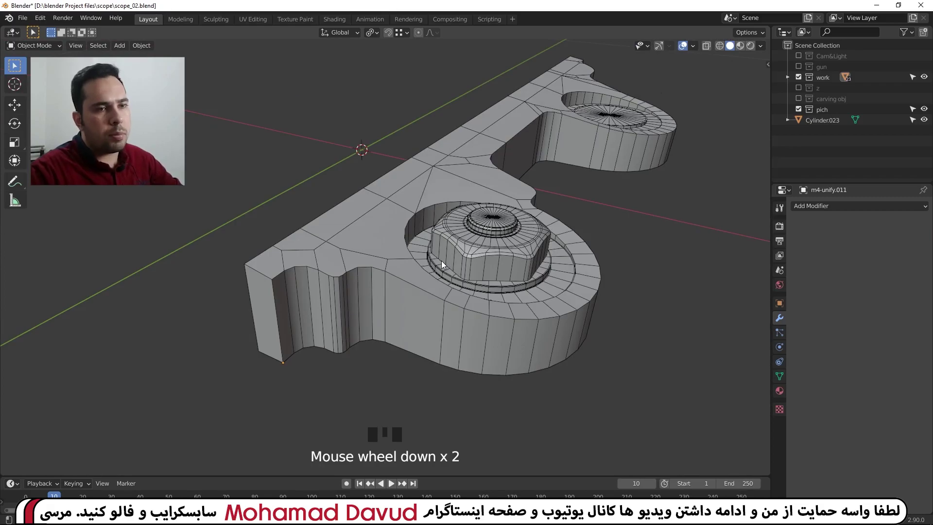
Step: Zoom toward the base plate, toggling local view around the clamp plate and nut
{"action": "left_click_drag", "start_coordinate": [516, 282], "coordinate": [220, 343]}
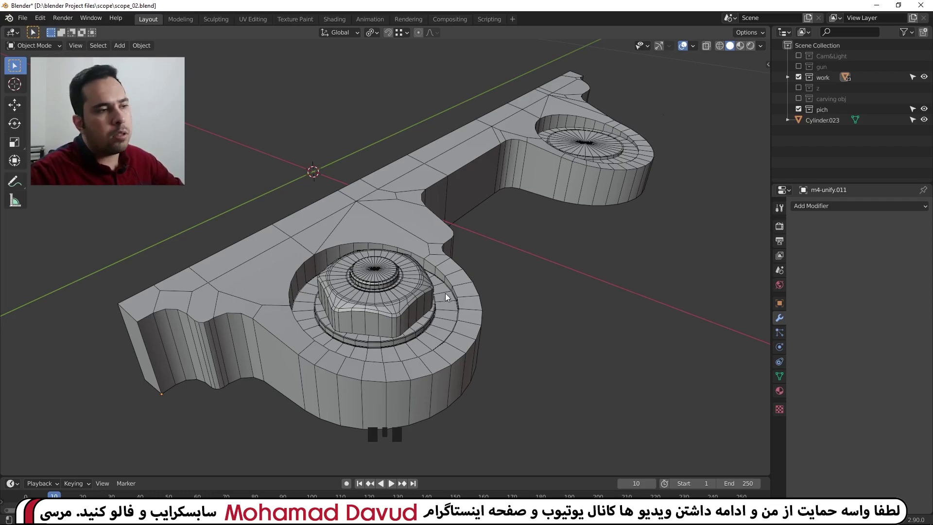
{"action": "scroll", "scroll_direction": "down", "scroll_amount": 3}
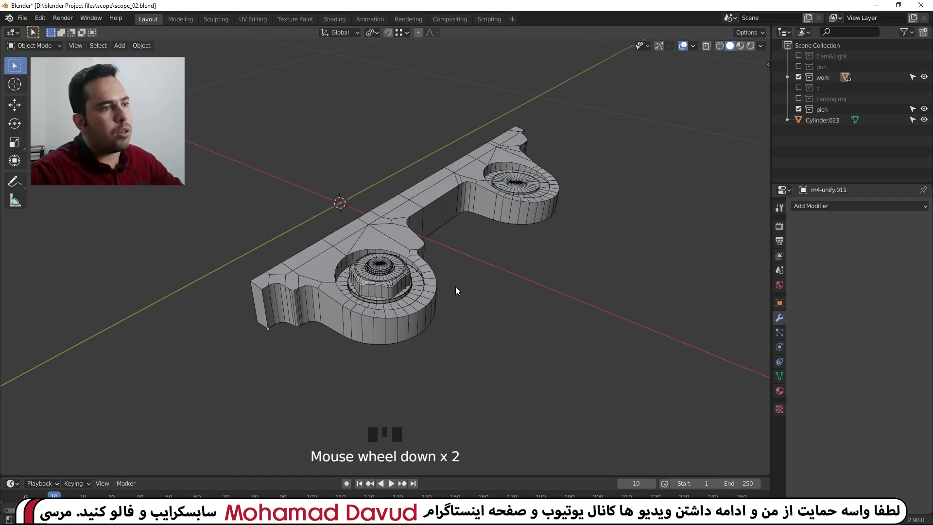
{"action": "left_click", "coordinate": [414, 243]}
{"action": "key", "text": "alt+q"}
{"action": "key", "text": "alt+q"}
{"action": "left_click", "coordinate": [539, 237]}
{"action": "left_click", "coordinate": [480, 192]}
{"action": "key", "text": "alt+q"}
{"action": "key", "text": "alt+q"}
Step: Select the mount base plate up close and bring up the editing mode pie
{"action": "middle_click", "coordinate": [369, 303]}
{"action": "left_click", "coordinate": [515, 281]}
{"action": "key", "text": "F4"}
{"action": "scroll", "scroll_direction": "up", "scroll_amount": 3}
{"action": "scroll", "scroll_direction": "down", "scroll_amount": 3}
{"action": "left_click_drag", "start_coordinate": [496, 270], "coordinate": [474, 276]}
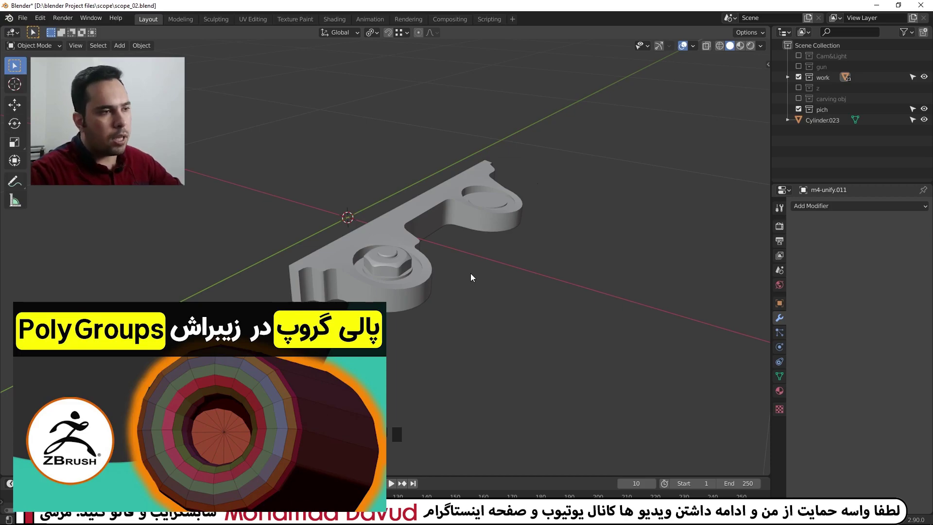
{"action": "scroll", "scroll_direction": "up", "scroll_amount": 3}
{"action": "left_click", "coordinate": [451, 194]}
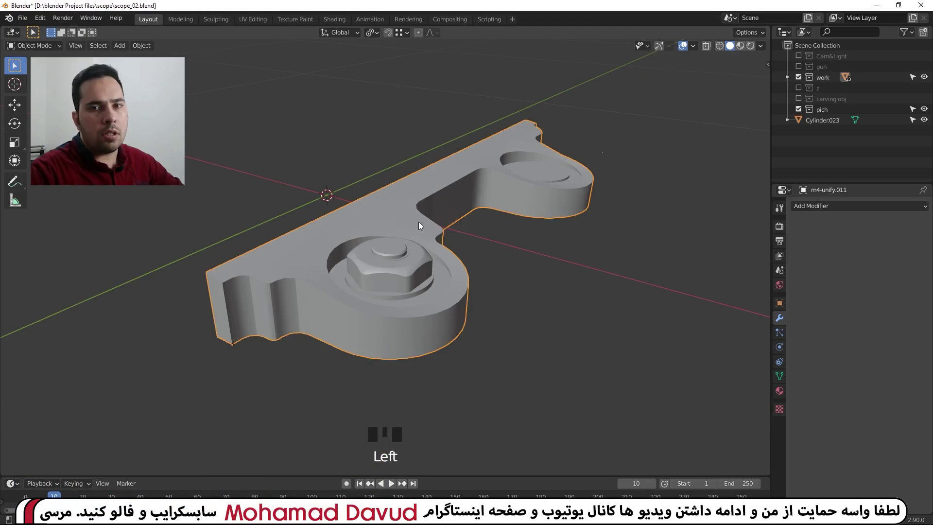
{"action": "key", "text": "Tab"}
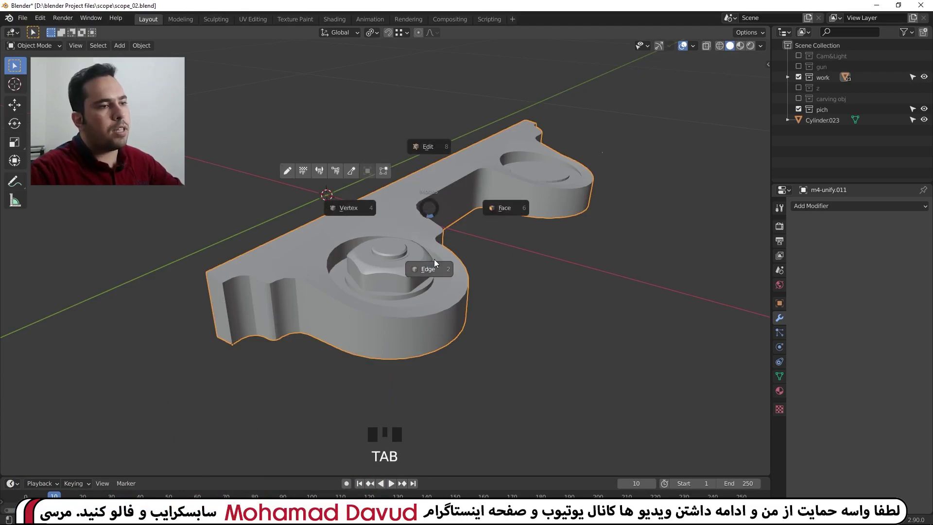
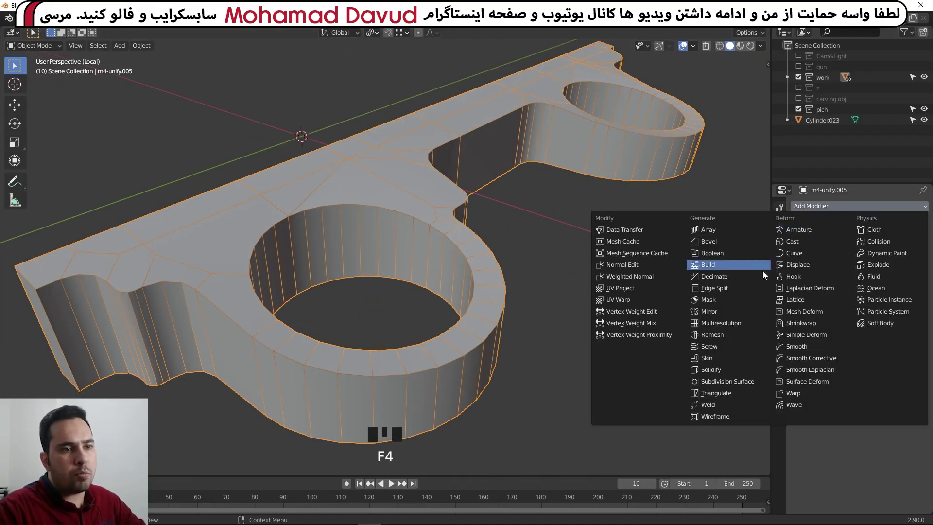
Step: Add a Triangulate modifier to the base plate and split off a new editor area
{"action": "left_click_drag", "start_coordinate": [720, 395], "coordinate": [575, 257]}
{"action": "left_click_drag", "start_coordinate": [541, 242], "coordinate": [401, 212]}
{"action": "scroll", "scroll_direction": "down", "scroll_amount": 3}
{"action": "left_click_drag", "start_coordinate": [461, 255], "coordinate": [412, 184]}
{"action": "left_click", "coordinate": [412, 184]}
Step: Set the new area to the Image Editor and orbit the plate to a lower angle
{"action": "left_click", "coordinate": [823, 158]}
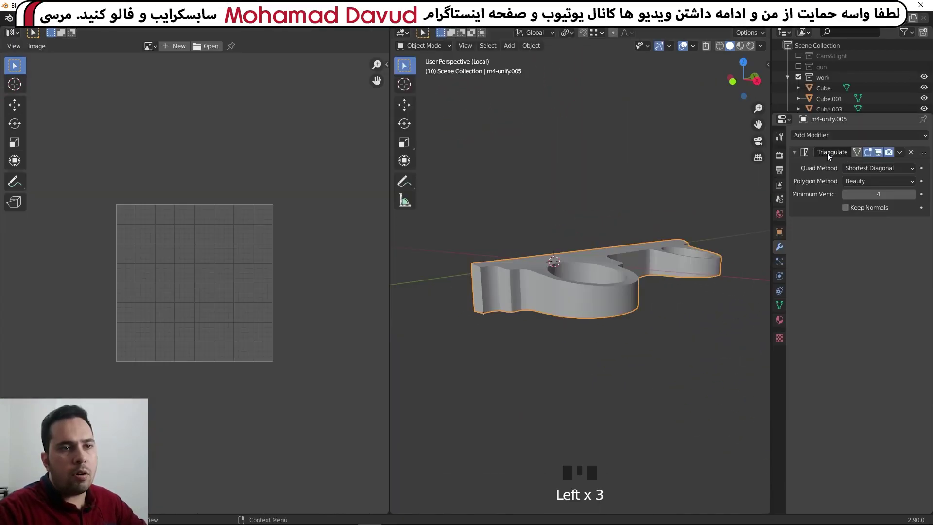
{"action": "left_click", "coordinate": [580, 197]}
{"action": "left_click_drag", "start_coordinate": [588, 220], "coordinate": [622, 253]}
{"action": "left_click", "coordinate": [622, 253]}
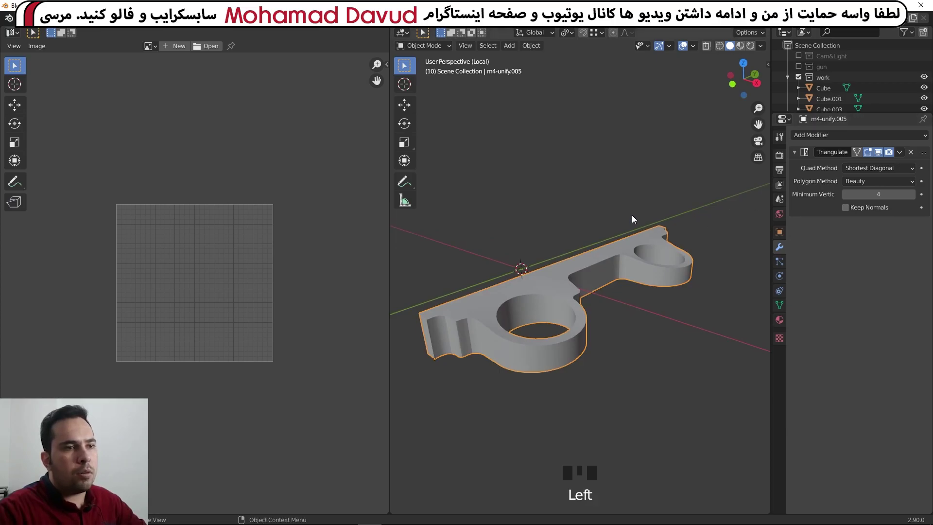
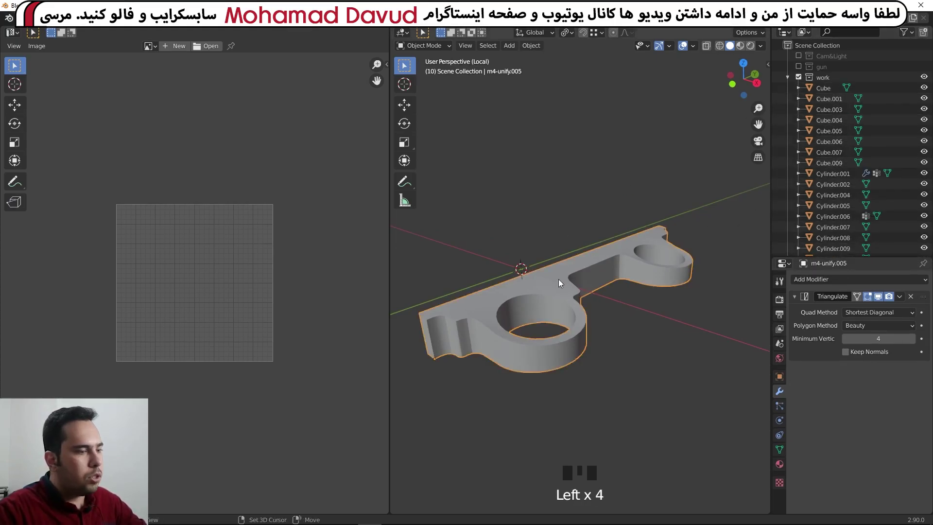
Step: Drop the extra piece from local view and move it to the Non_tri collection
{"action": "key", "text": "shift+d"}
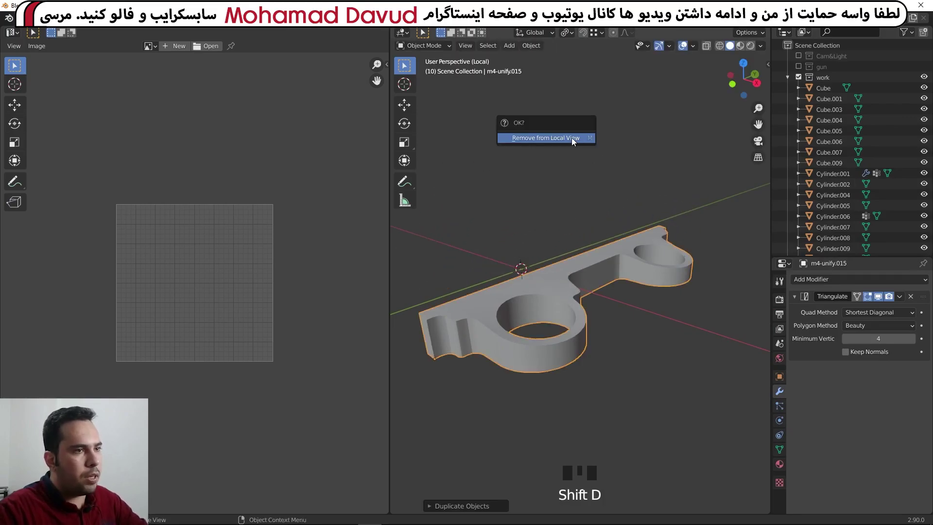
{"action": "key", "text": "alt+q"}
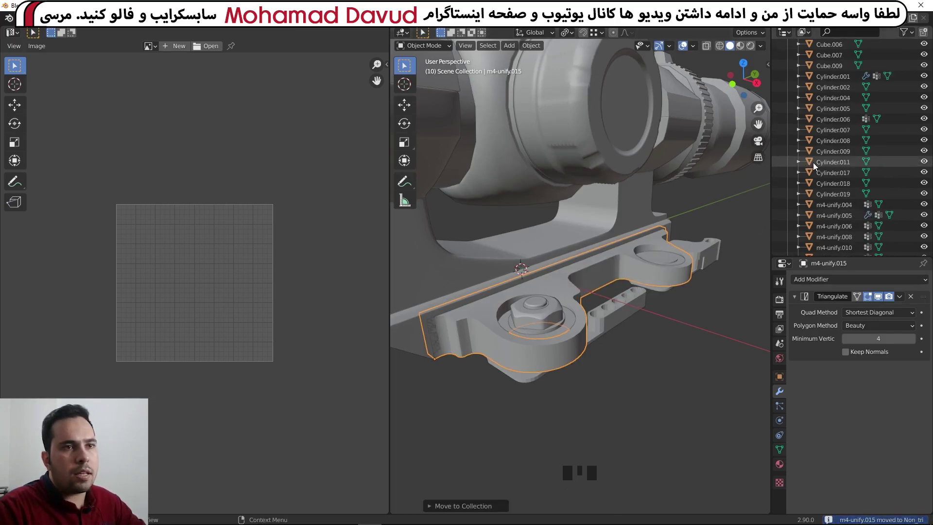
{"action": "left_click", "coordinate": [799, 227]}
Step: Make the base plate m4-unify.005 the active object again
{"action": "scroll", "scroll_direction": "up", "scroll_amount": 3}
{"action": "scroll", "scroll_direction": "down", "scroll_amount": 3}
{"action": "left_click", "coordinate": [633, 254]}
Step: Isolate the base plate, apply its Triangulate modifier and enter Edit Mode
{"action": "key", "text": "alt+q"}
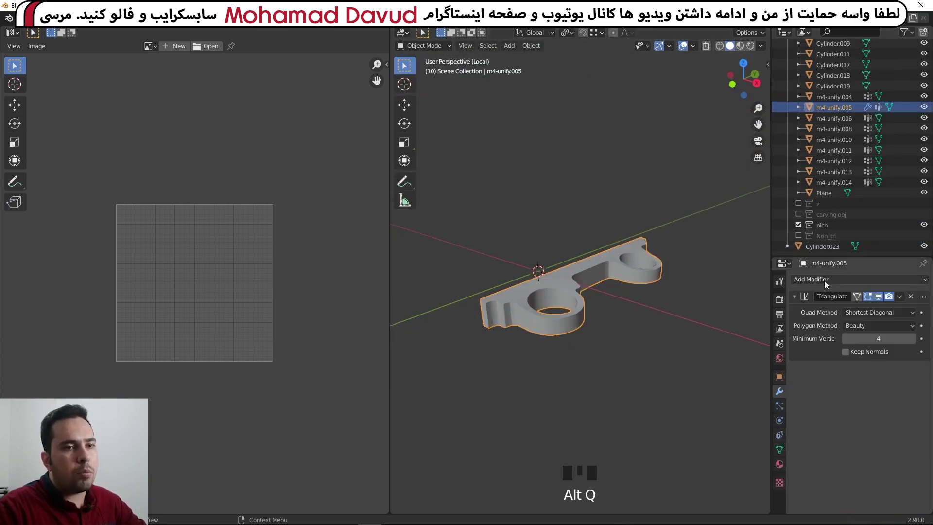
{"action": "scroll", "scroll_direction": "up", "scroll_amount": 3}
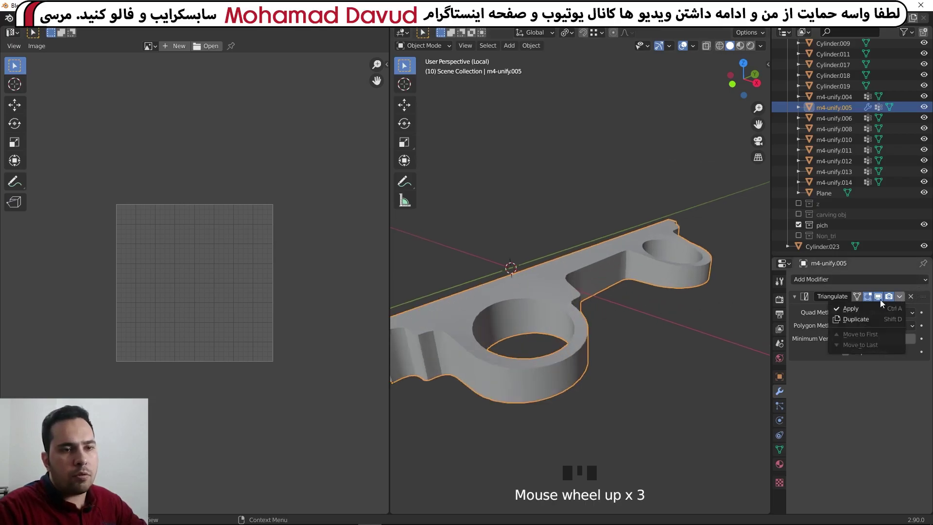
{"action": "left_click", "coordinate": [865, 308]}
{"action": "left_click", "coordinate": [586, 274]}
{"action": "key", "text": "F4"}
Step: Unwrap the whole triangulated mesh into UVs, return to Object Mode and bring up save options
{"action": "key", "text": "Tab"}
{"action": "key", "text": "a"}
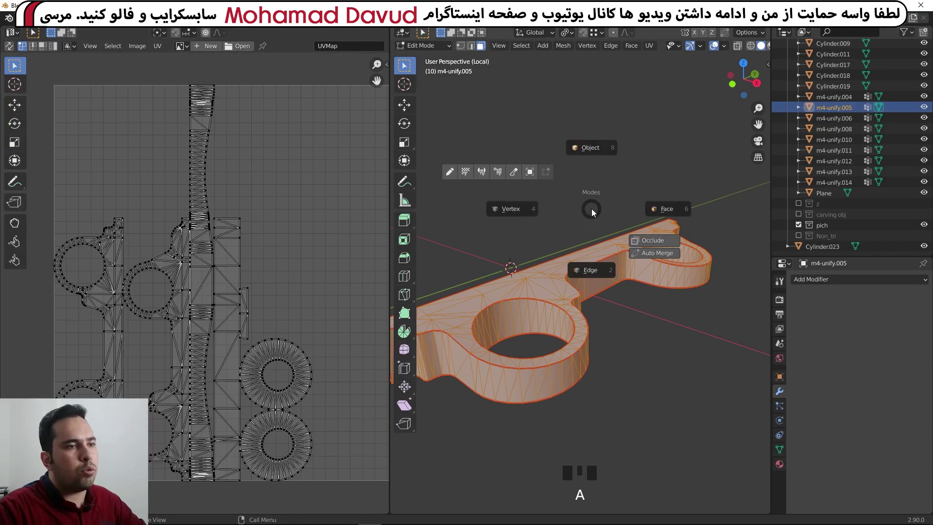
{"action": "key", "text": "Tab"}
{"action": "left_click", "coordinate": [601, 105]}
{"action": "left_click", "coordinate": [593, 255]}
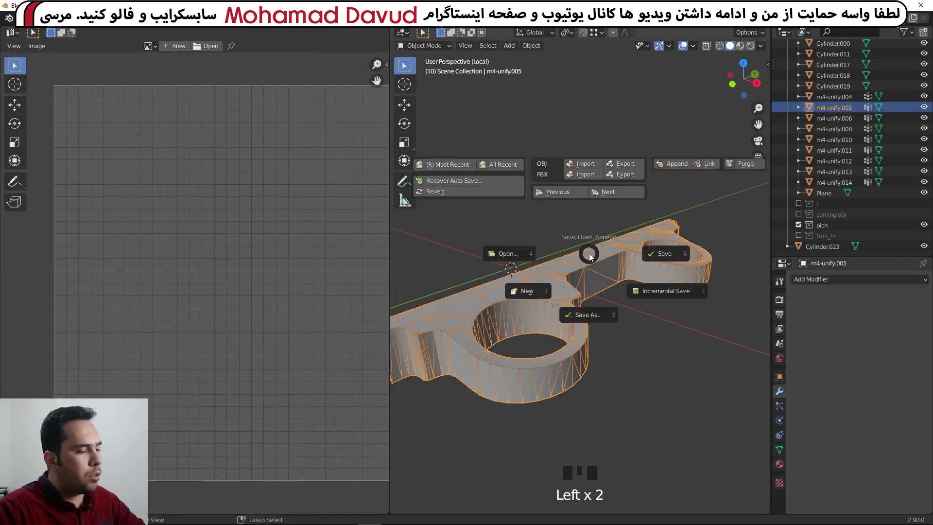